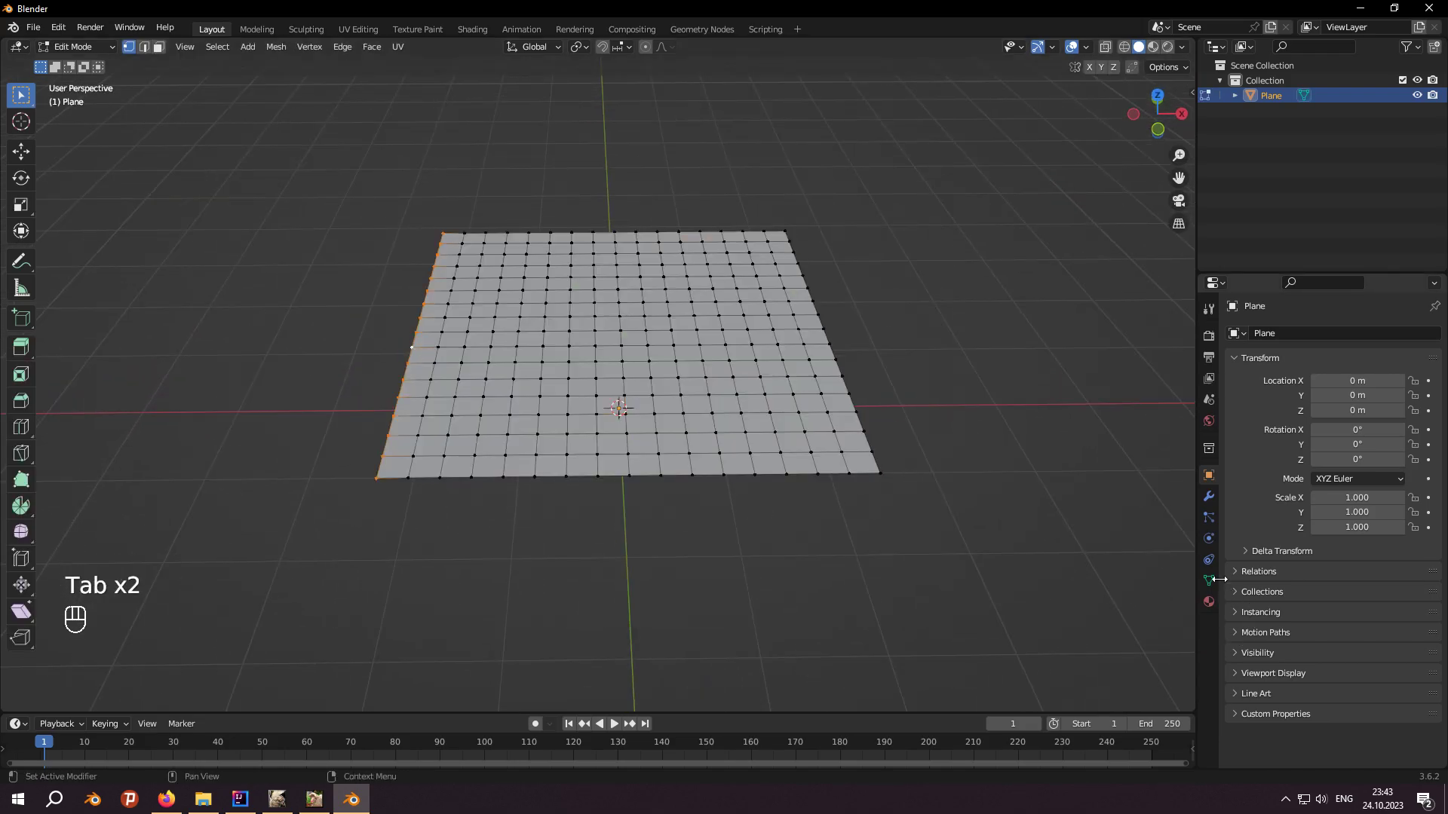
Step: Assign the selected edge vertices to the vertex group Group and return to Object Mode
click(1432, 381)
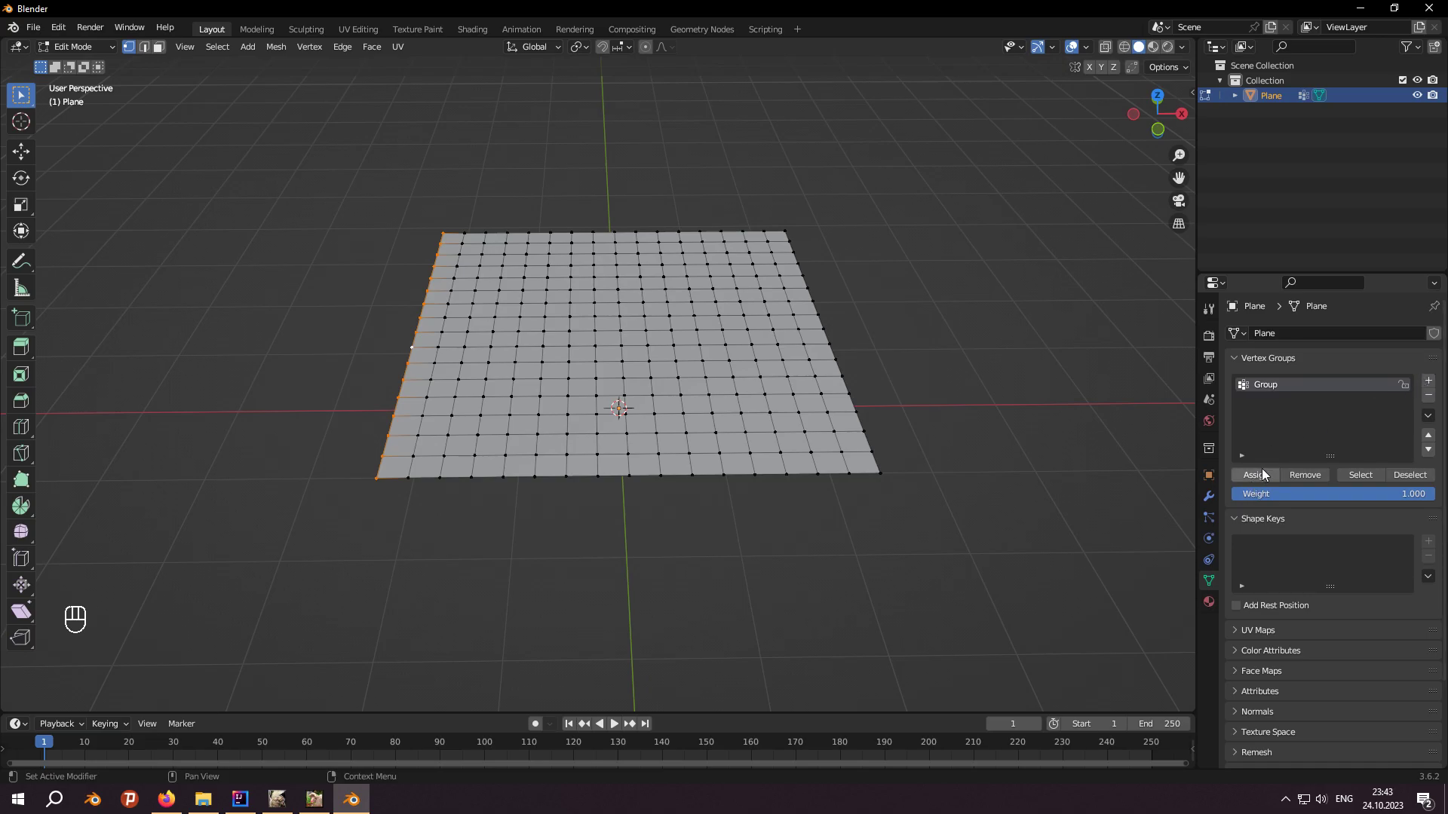
drag(1267, 477, 1108, 531)
key(Tab)
Step: Add Cloth physics to the plane with Shape Pin Group set to Group and preview the drape
click(1213, 542)
click(1295, 372)
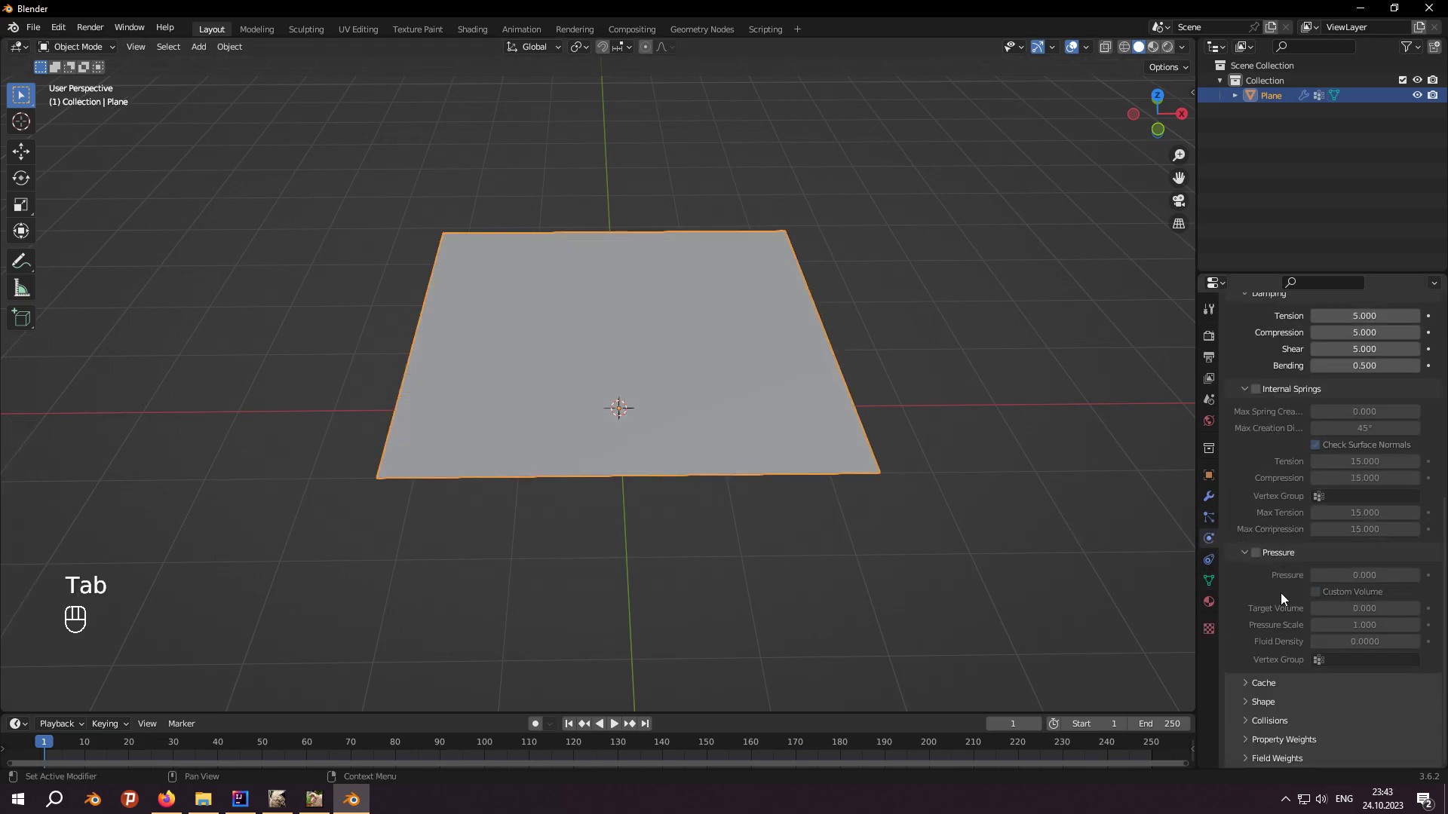
click(1275, 685)
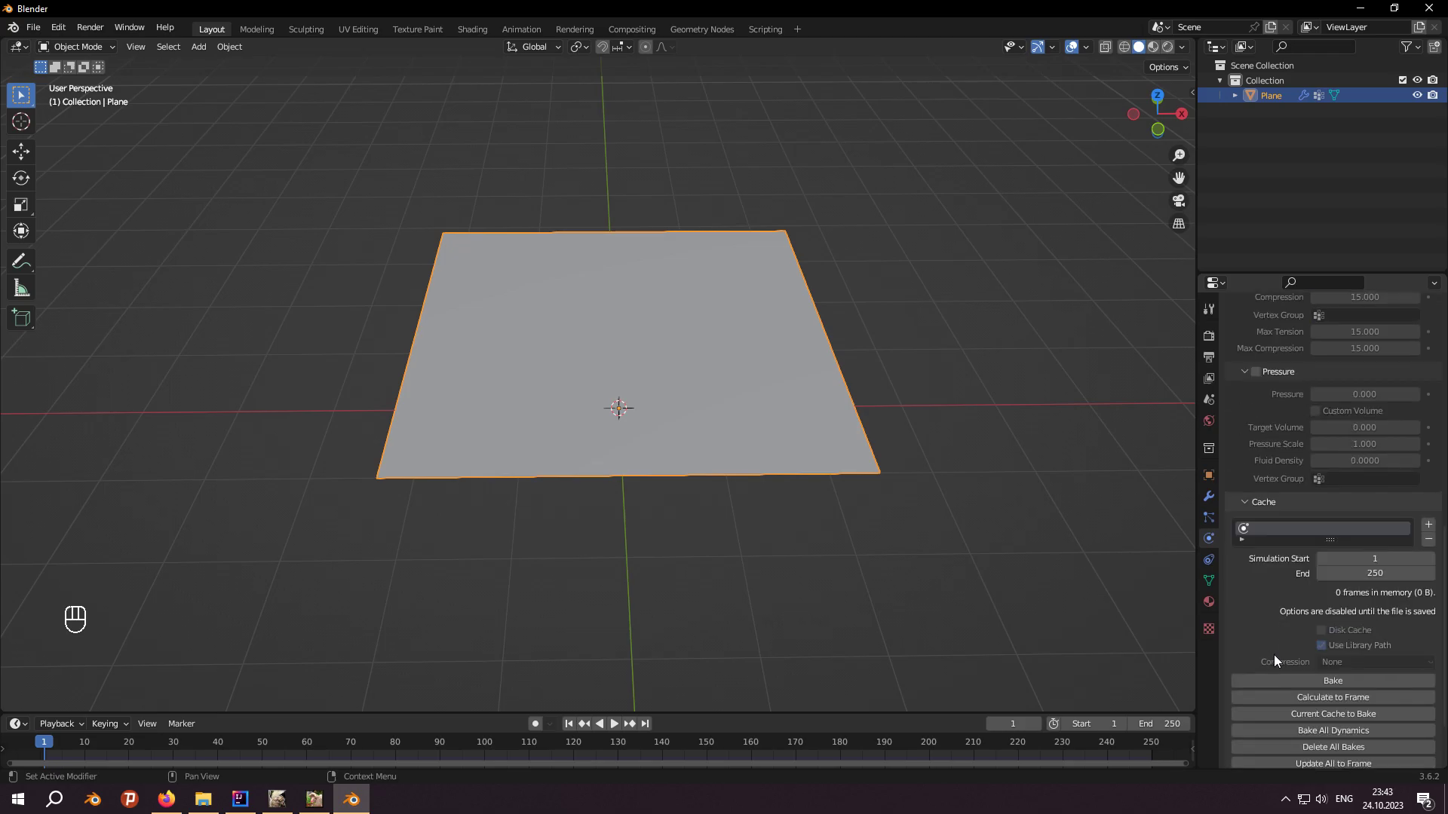
click(1278, 722)
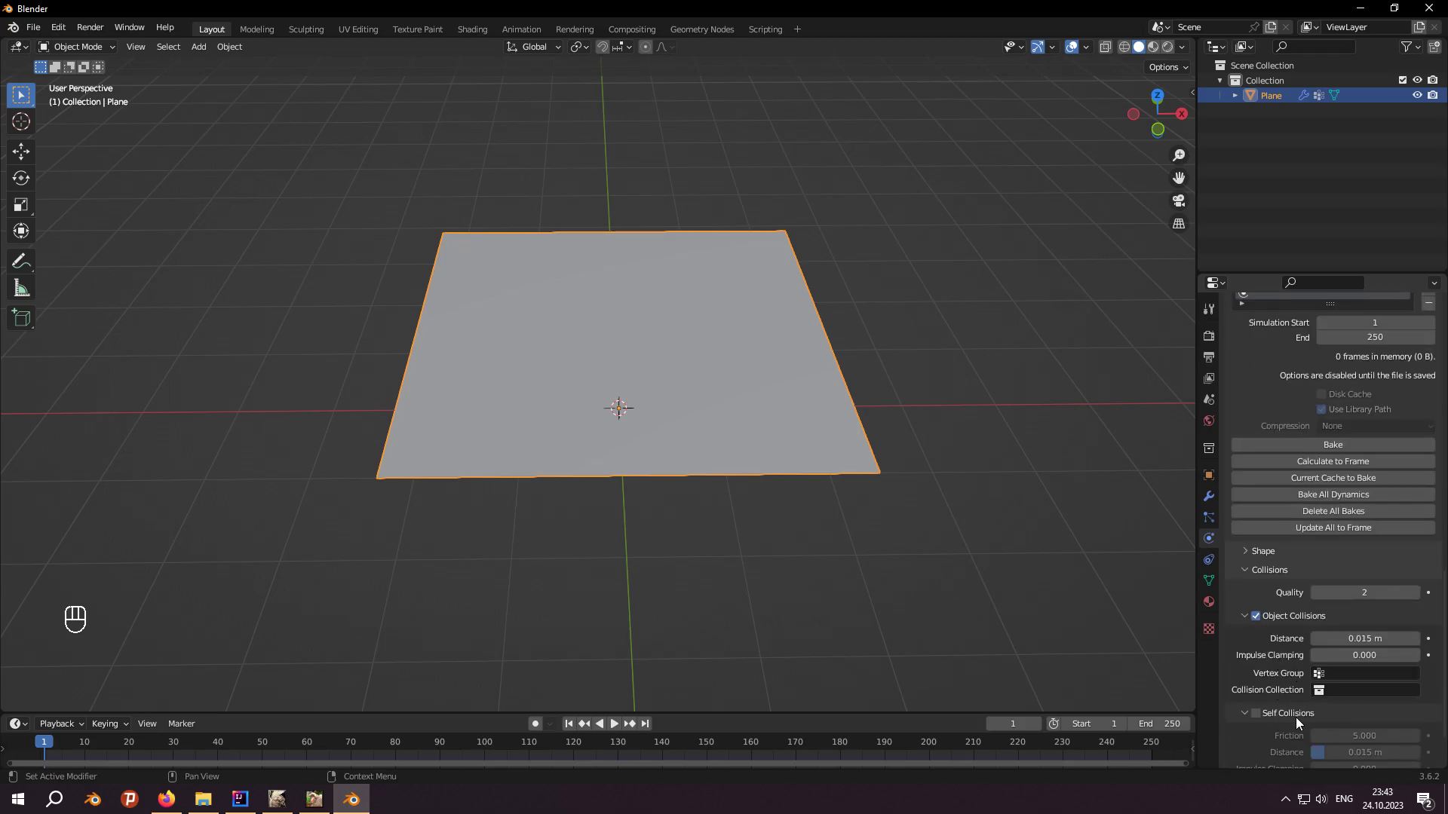
click(1259, 719)
click(1320, 575)
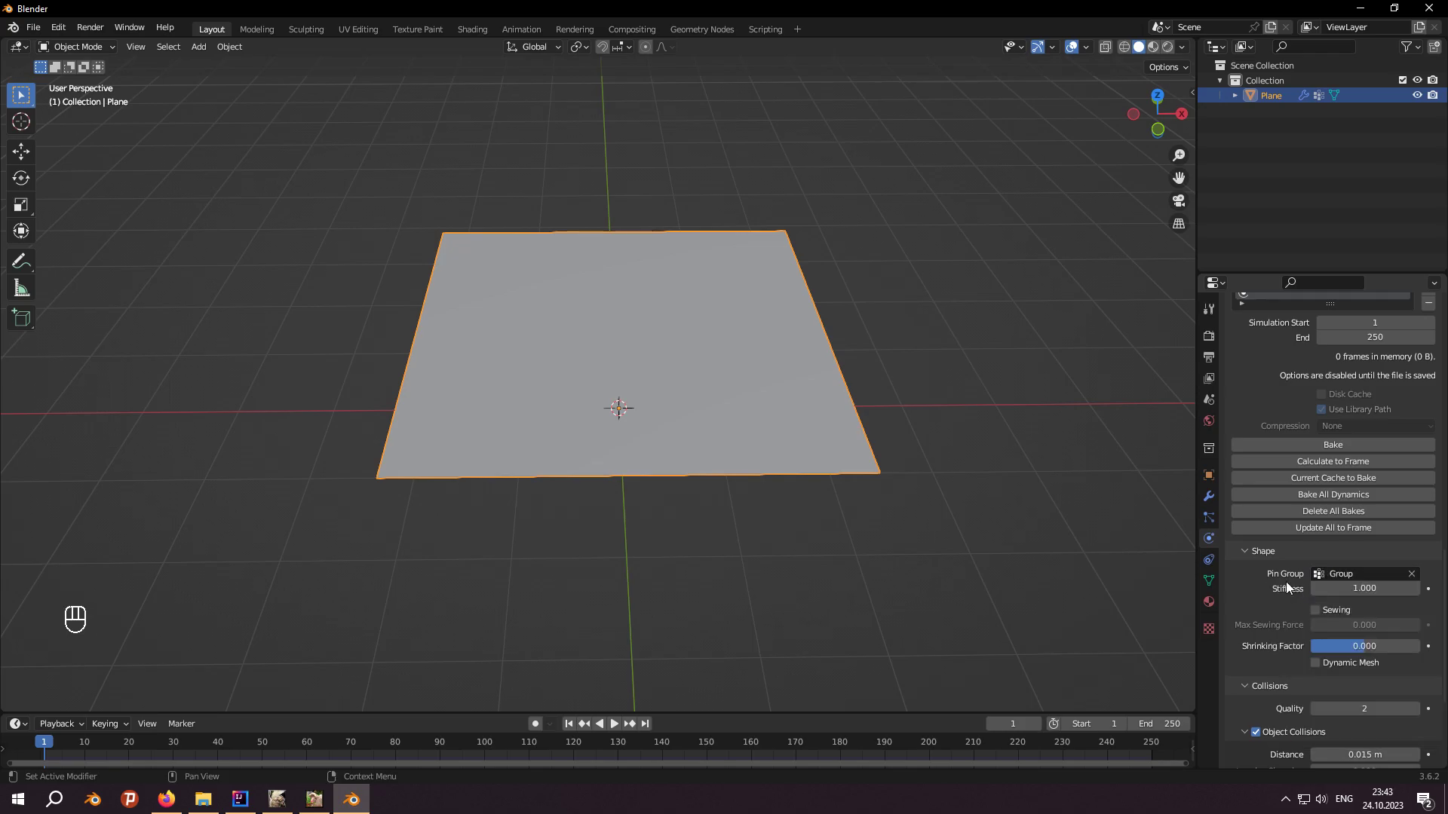
key(space)
click(550, 411)
Step: Add a Wind force field to the scene via Shift+A > Force Field > Wind
drag(127, 744, 19, 733)
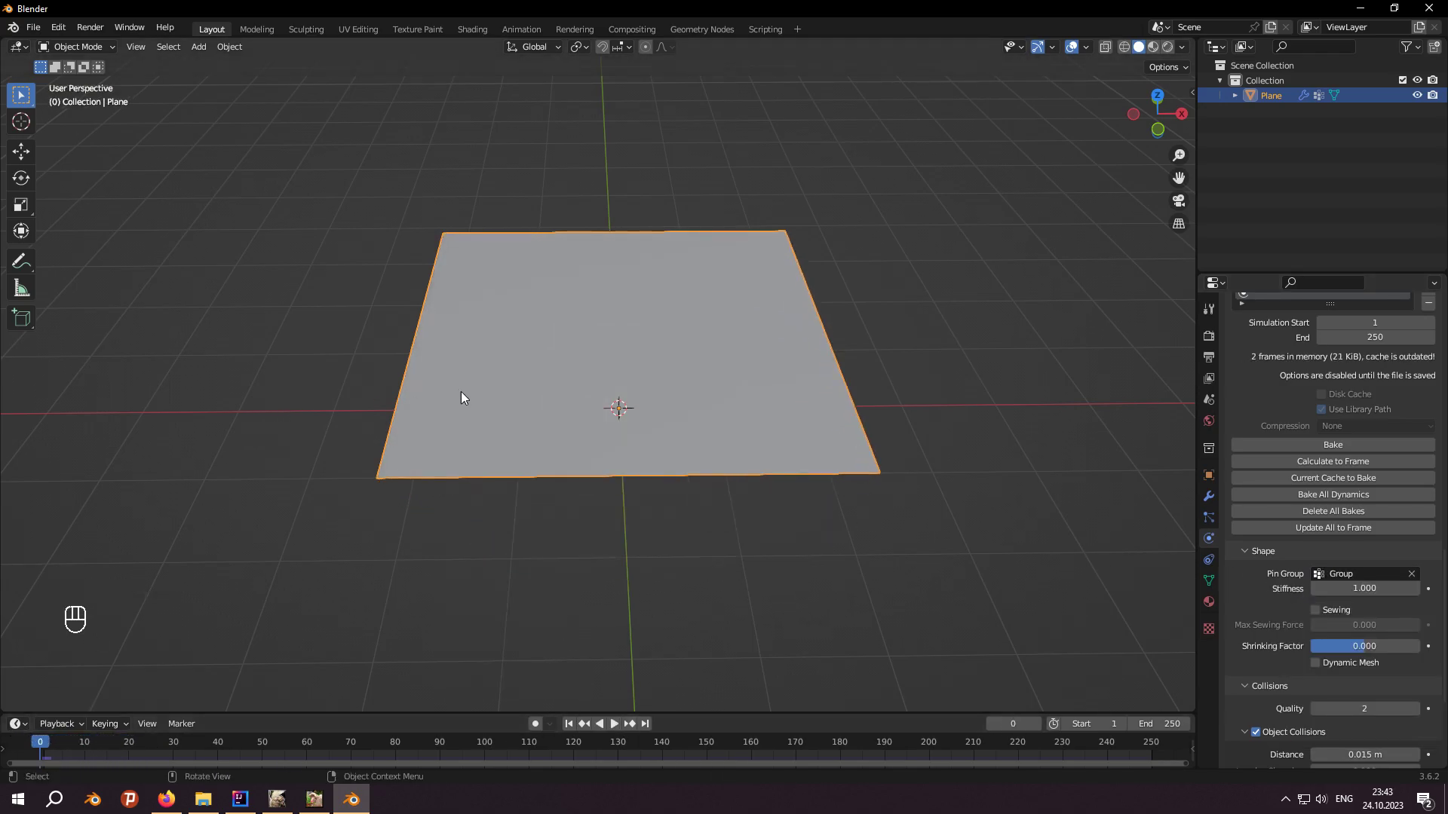
middle_click(480, 392)
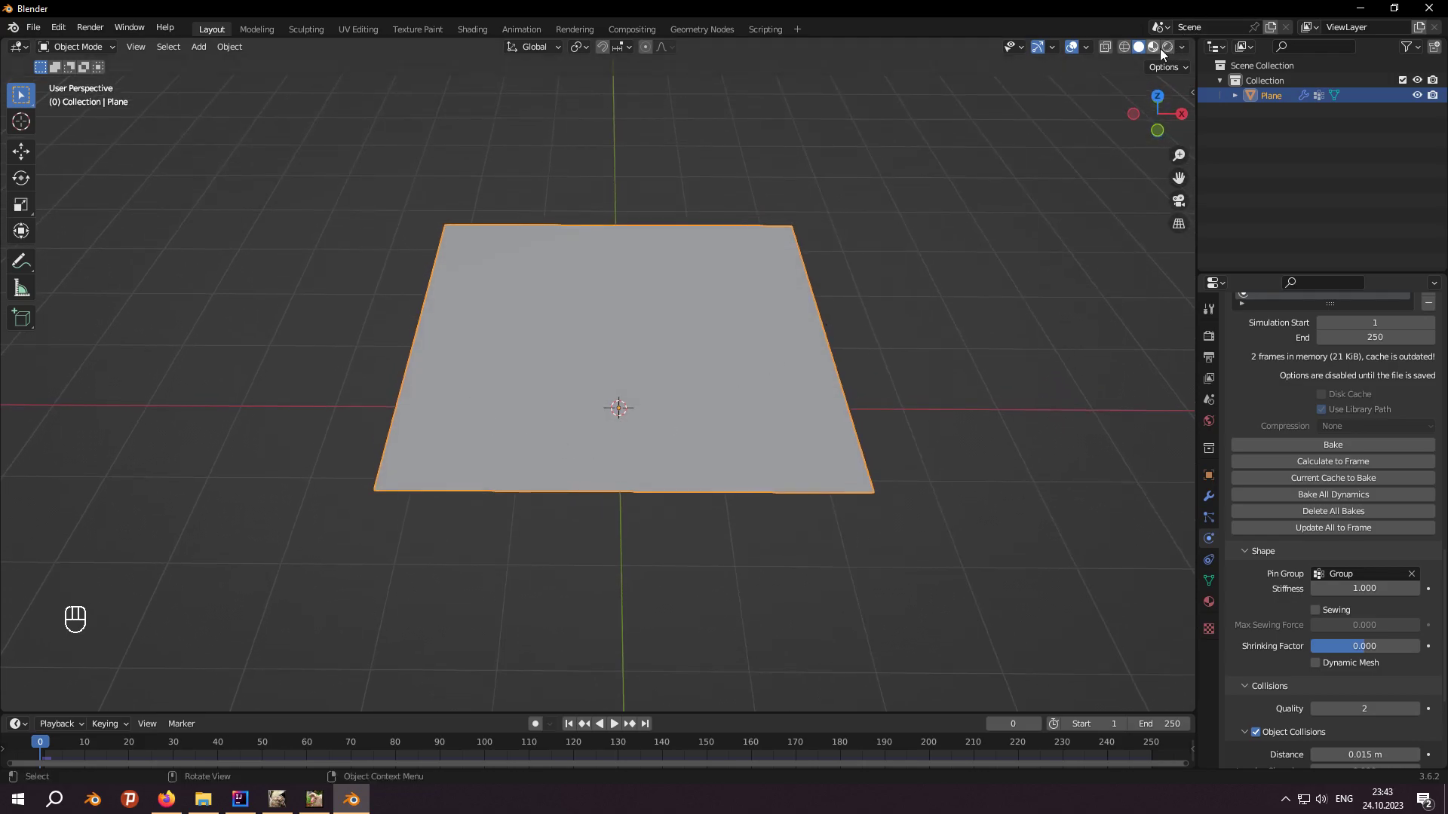
middle_click(1154, 399)
middle_click(1146, 50)
key(shift+a)
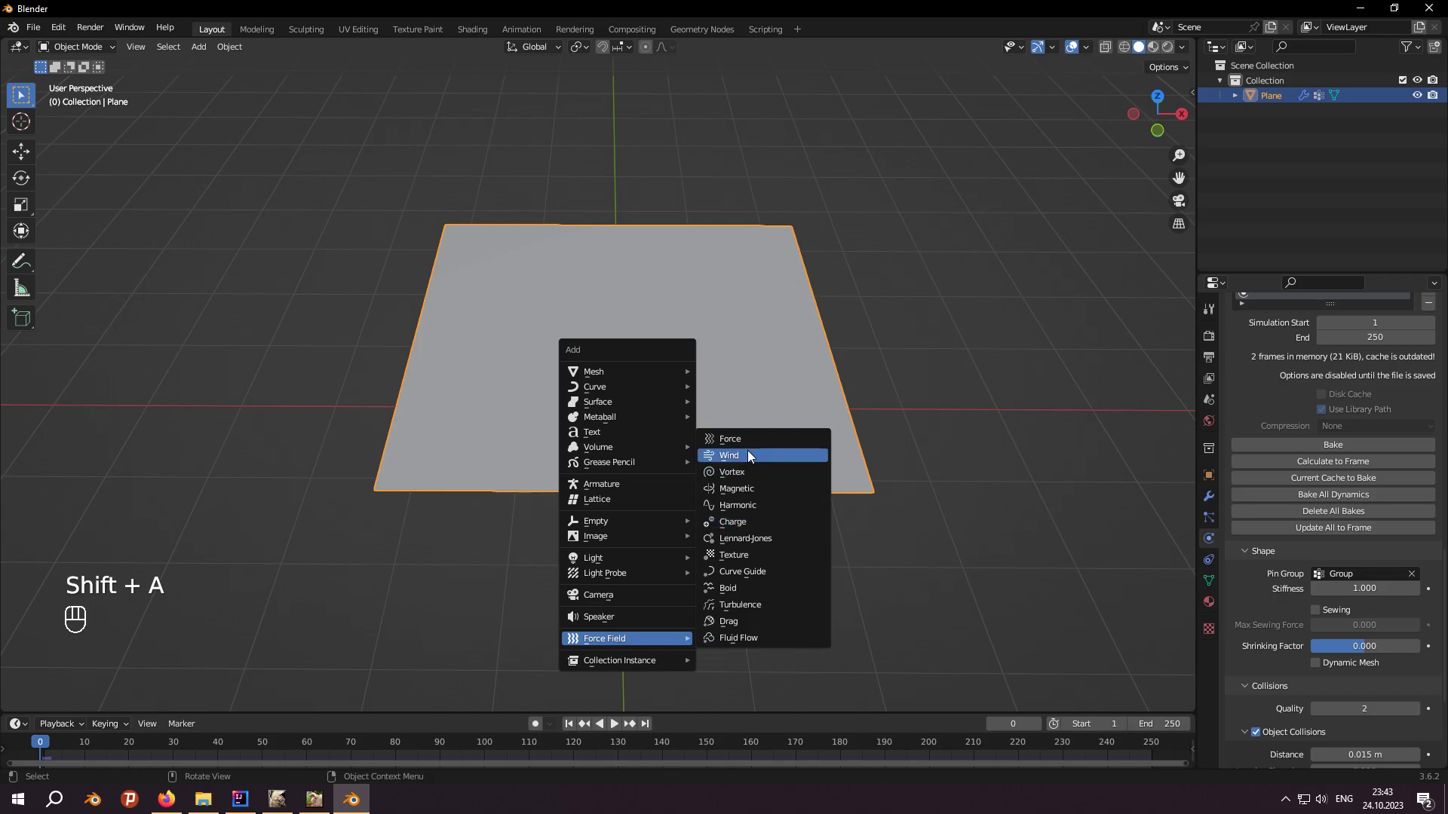
drag(769, 449, 768, 407)
Step: Rotate the wind field 90° on Y to blow horizontally and move it beside the flag
key(r)
key(y)
key(KP_9)
key(KP_0)
key(KP_Enter)
drag(777, 421, 779, 460)
Step: Fine-tune the wind field's position and rotation from the top orthographic view
key(KP_7)
key(g)
key(x)
key(r)
key(x)
key(y)
key(z)
click(617, 428)
key(g)
key(z)
key(x)
key(y)
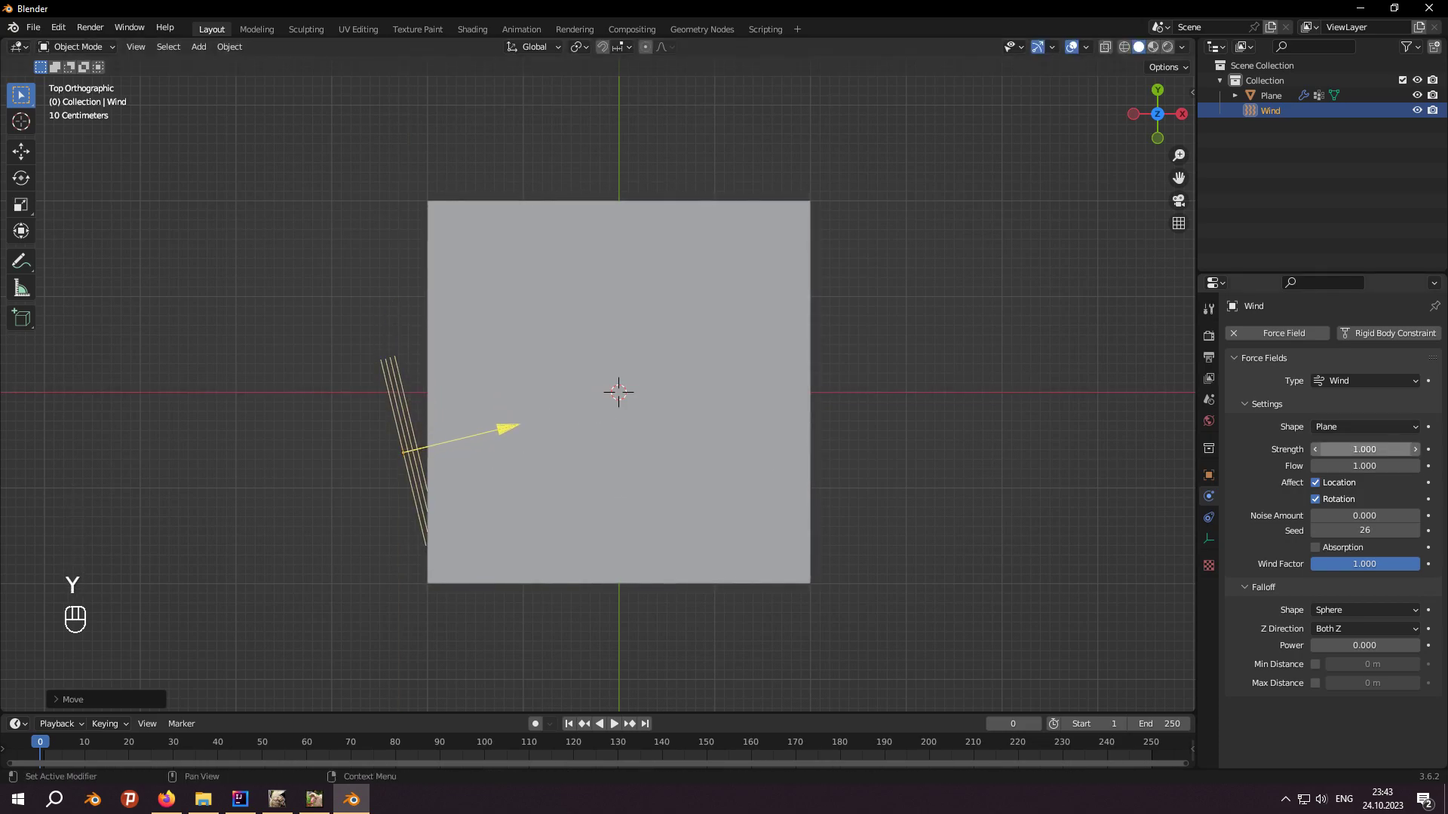
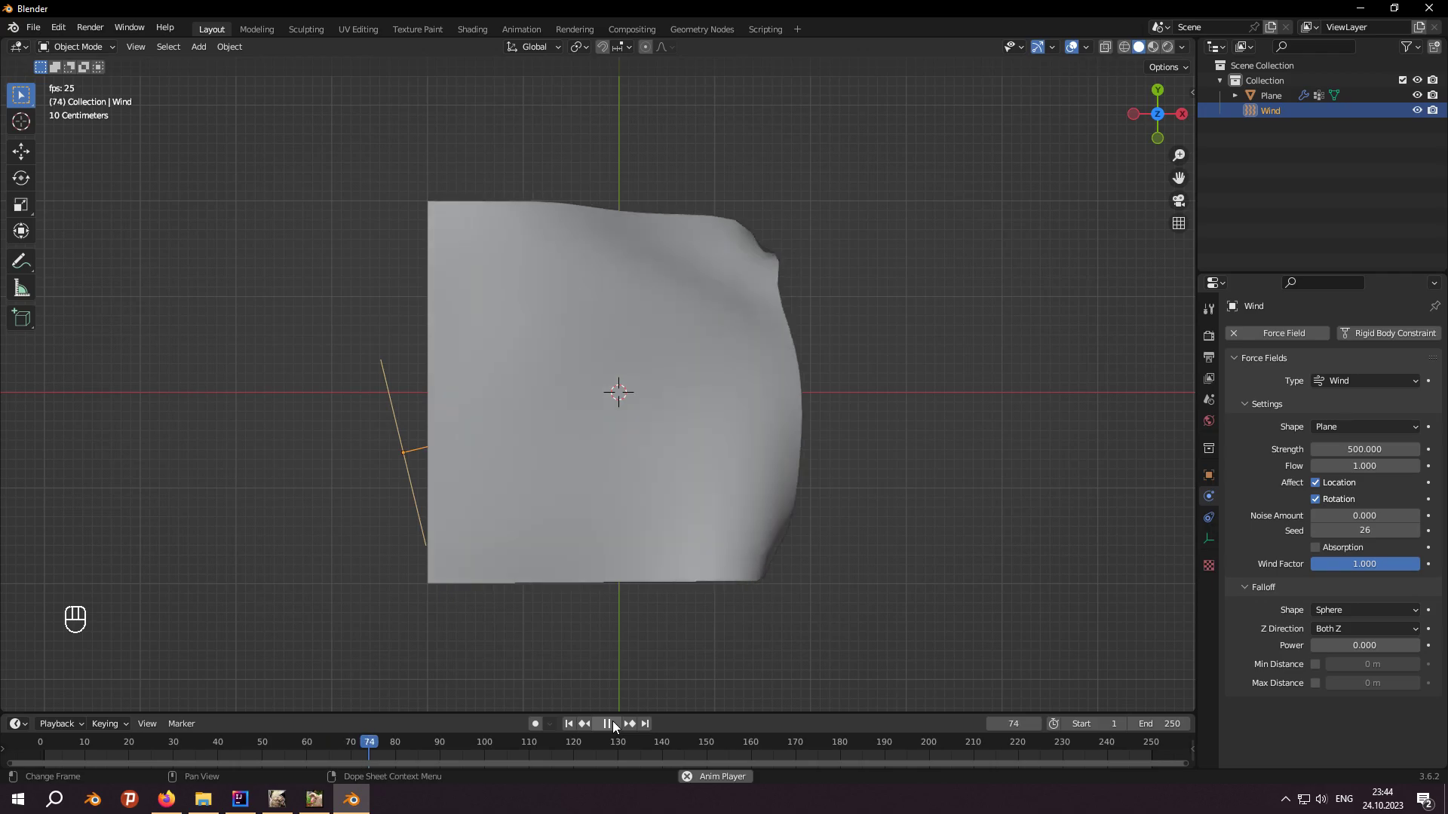
Step: Stop playback, preview the billowing plane with shading and adjust its properties panel
key(space)
click(693, 706)
click(1147, 54)
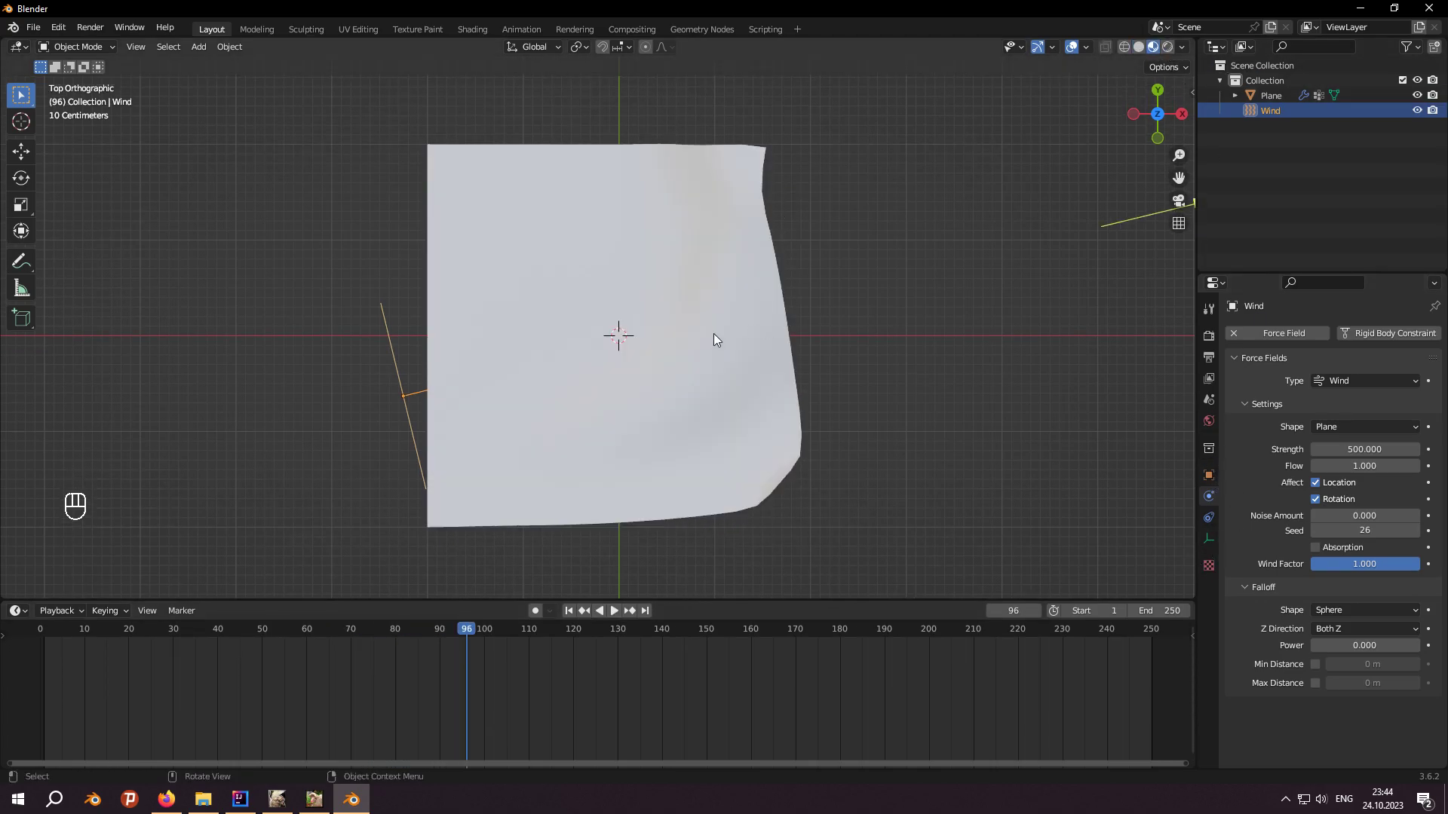
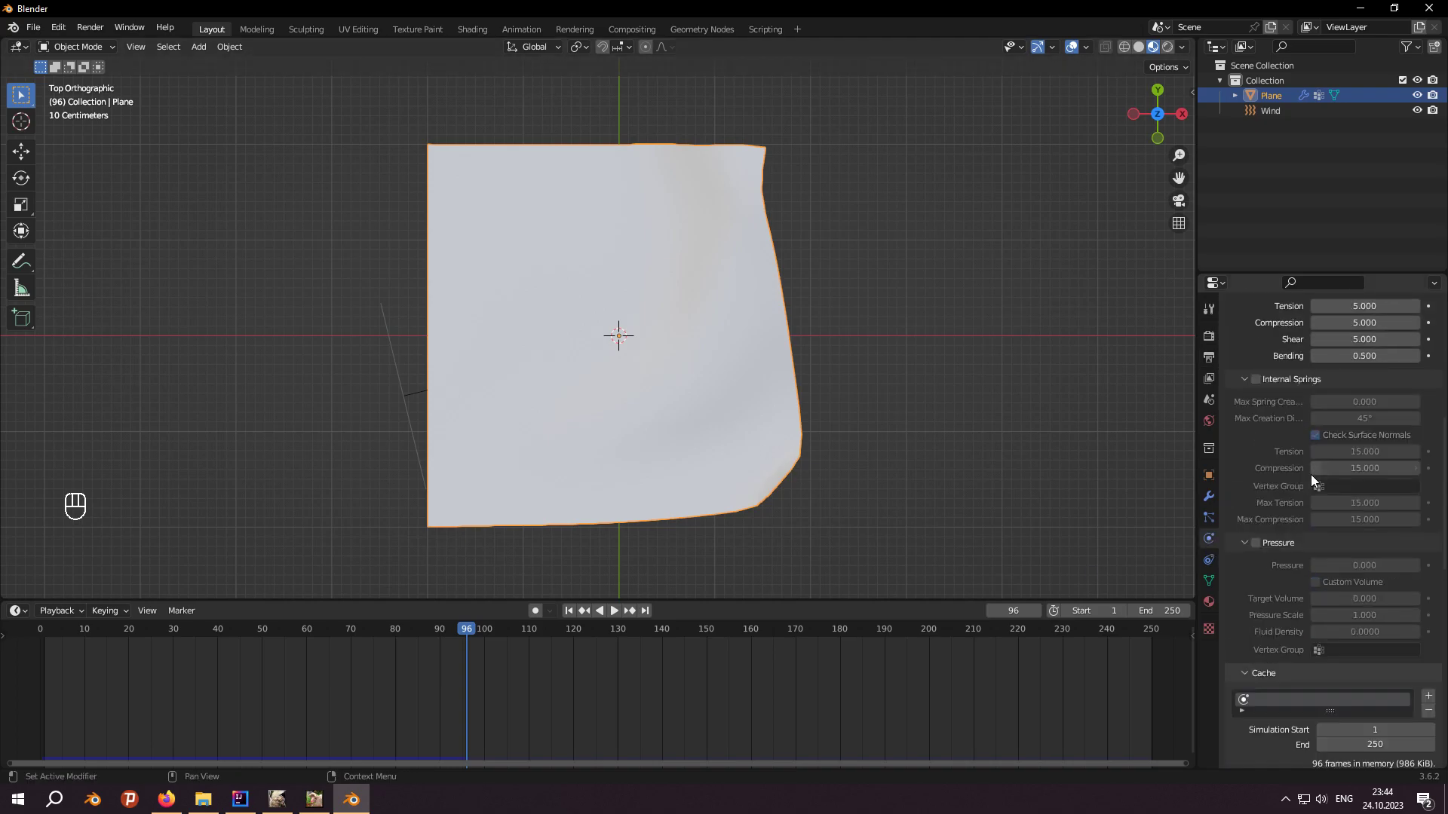
drag(1327, 674, 1301, 635)
Step: Create the plane's material with a new MDL layer and an Image Texture base colour
click(1209, 607)
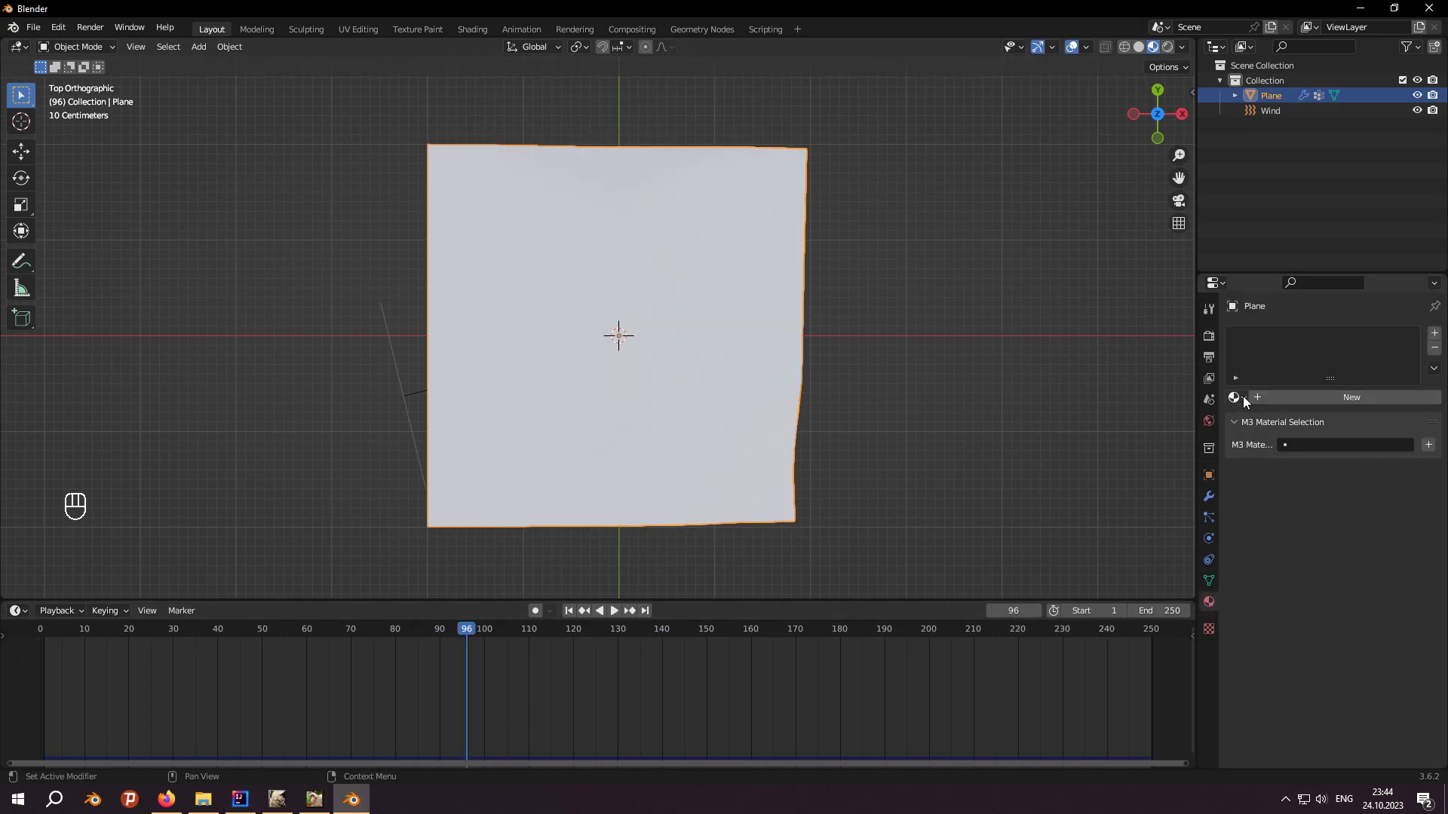
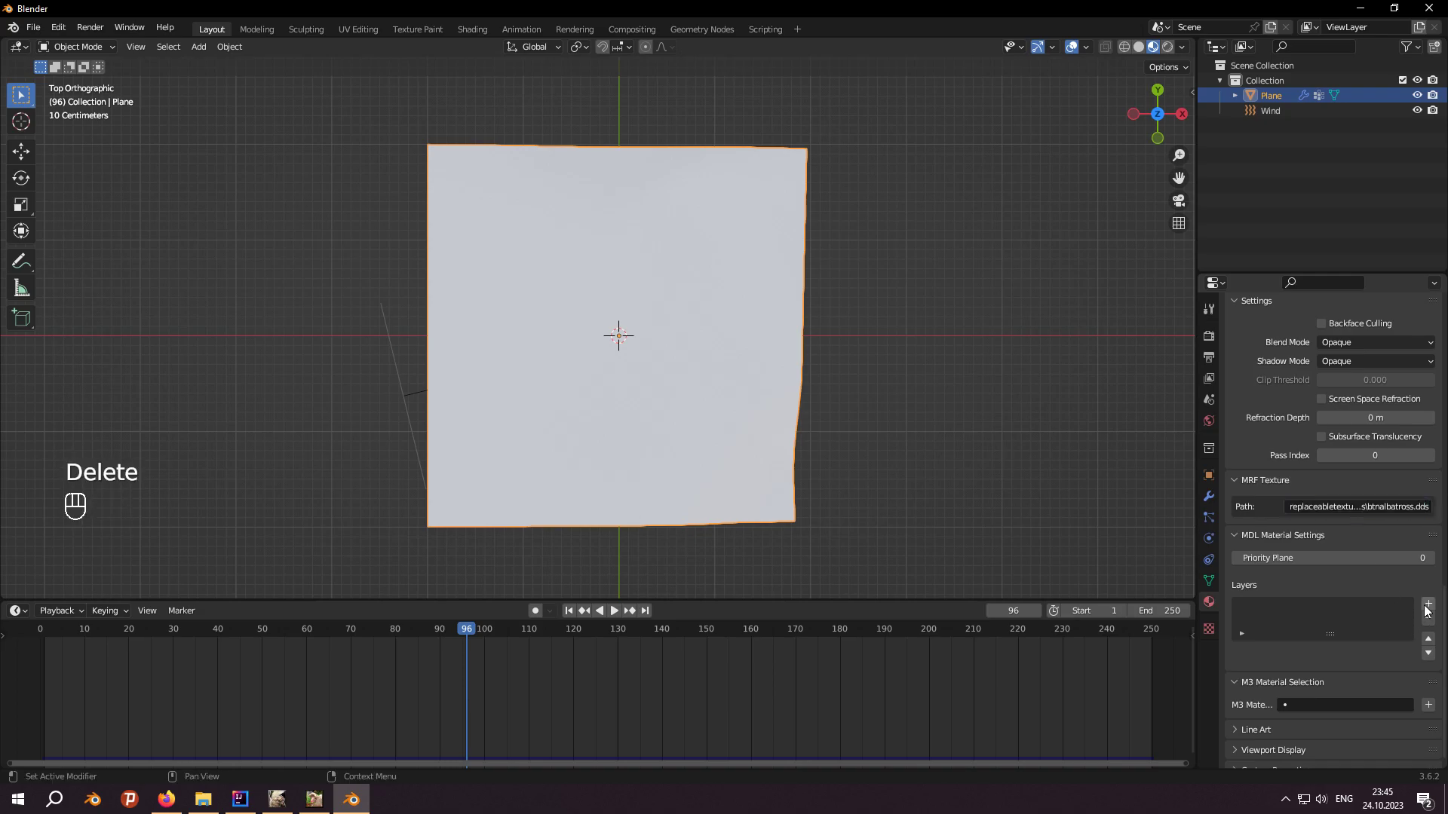
click(1372, 616)
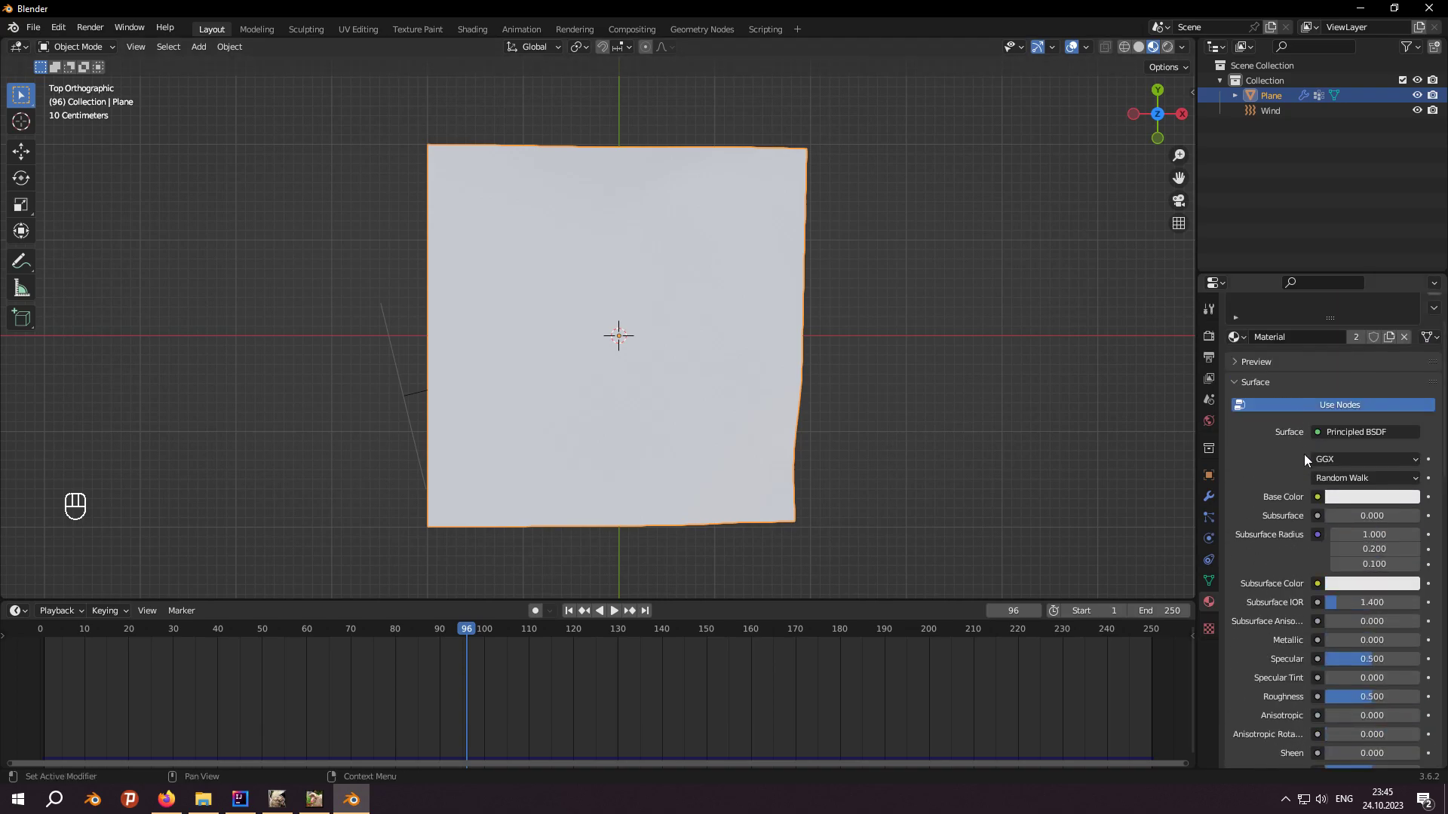
click(1324, 507)
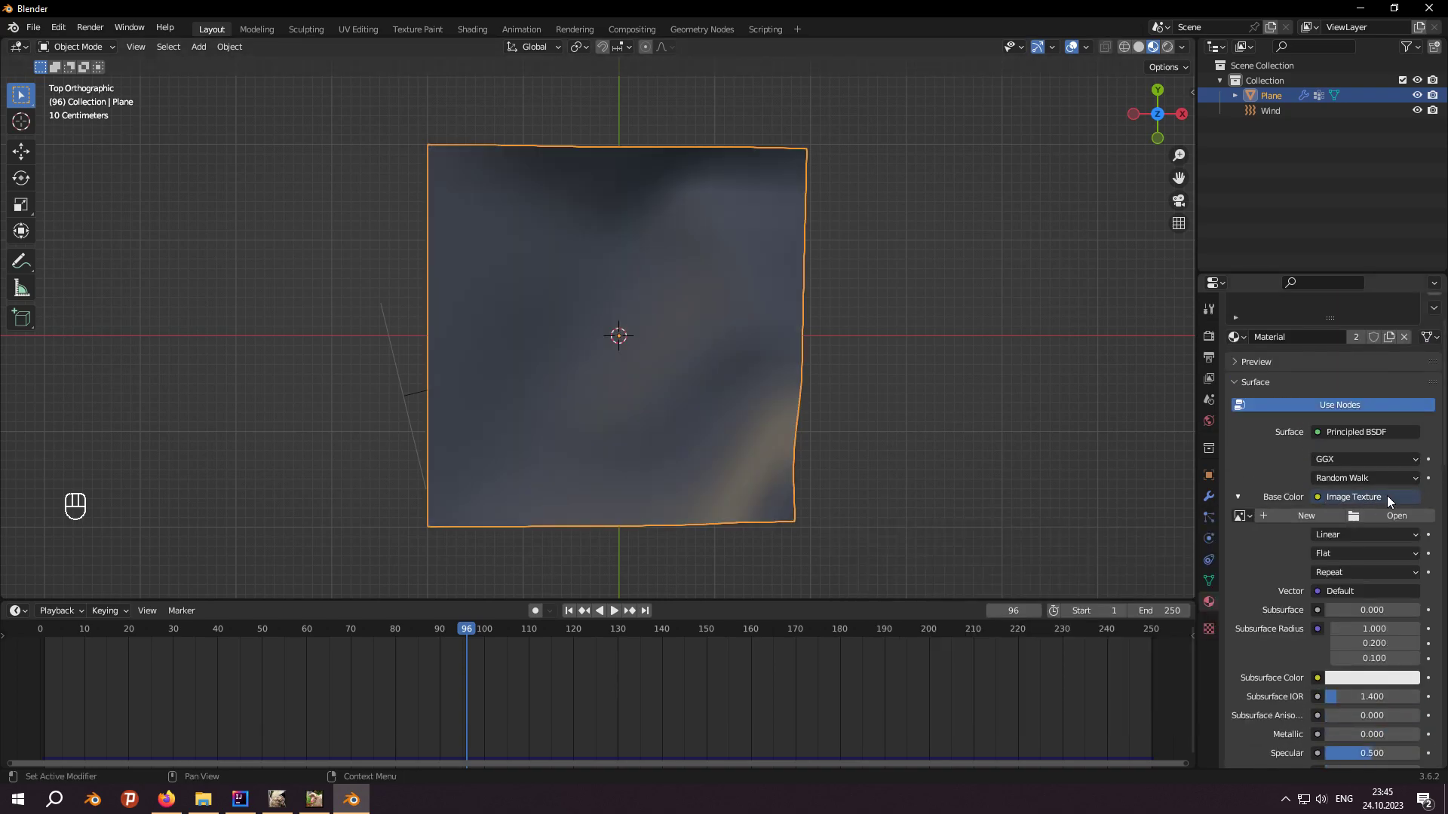
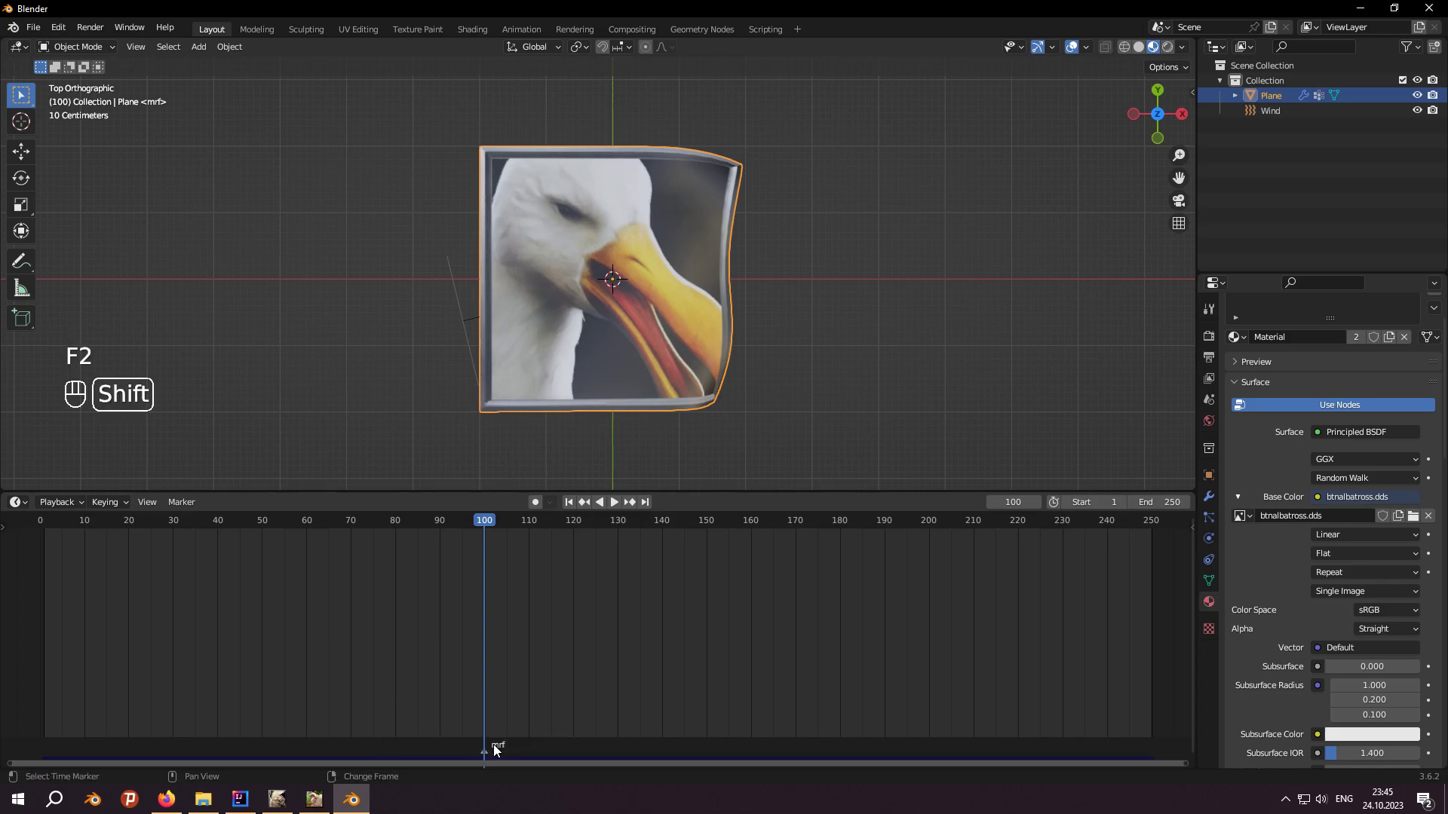
Step: Duplicate the mrf marker from frame 100 to frame 200
key(shift+d)
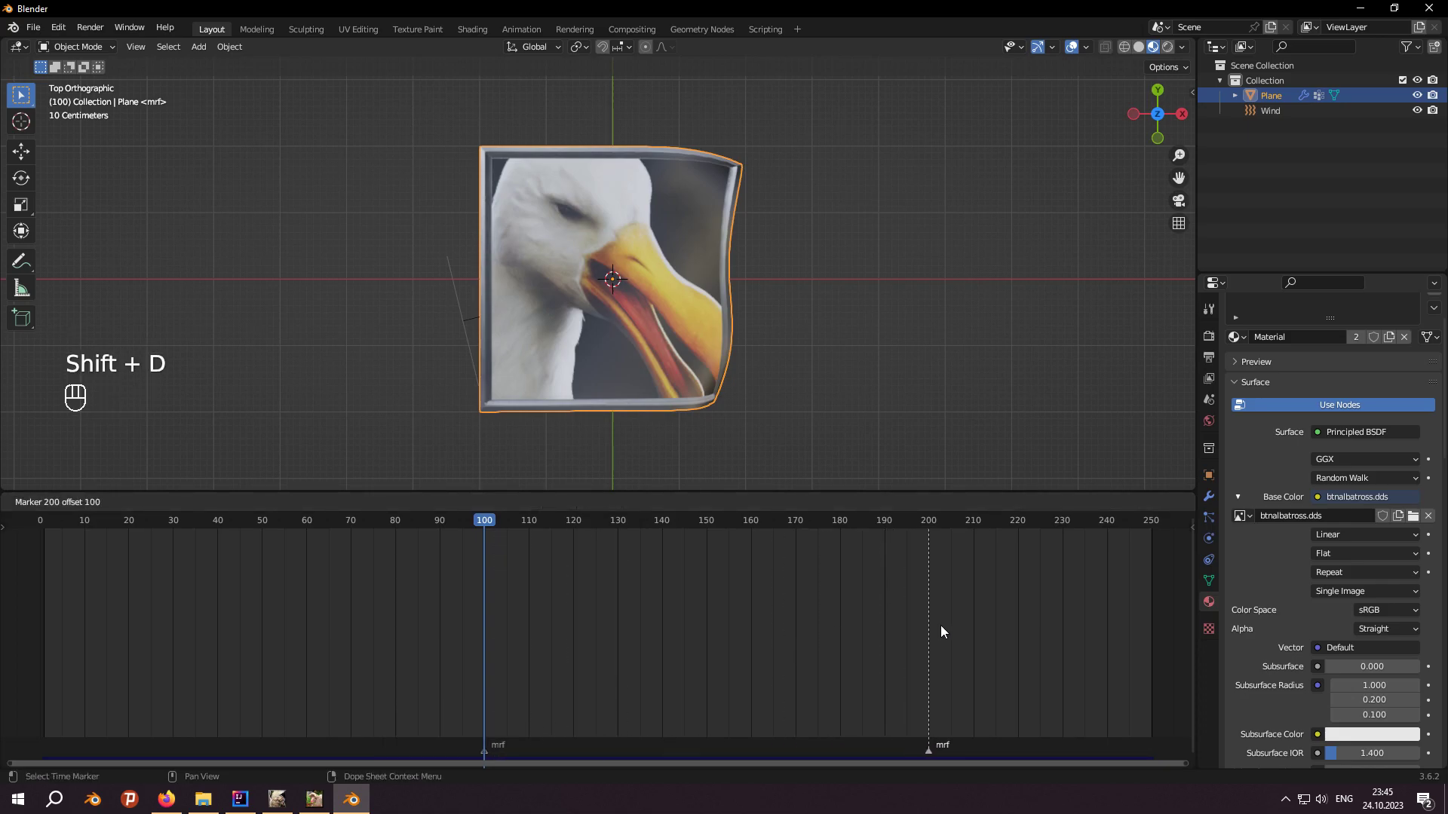
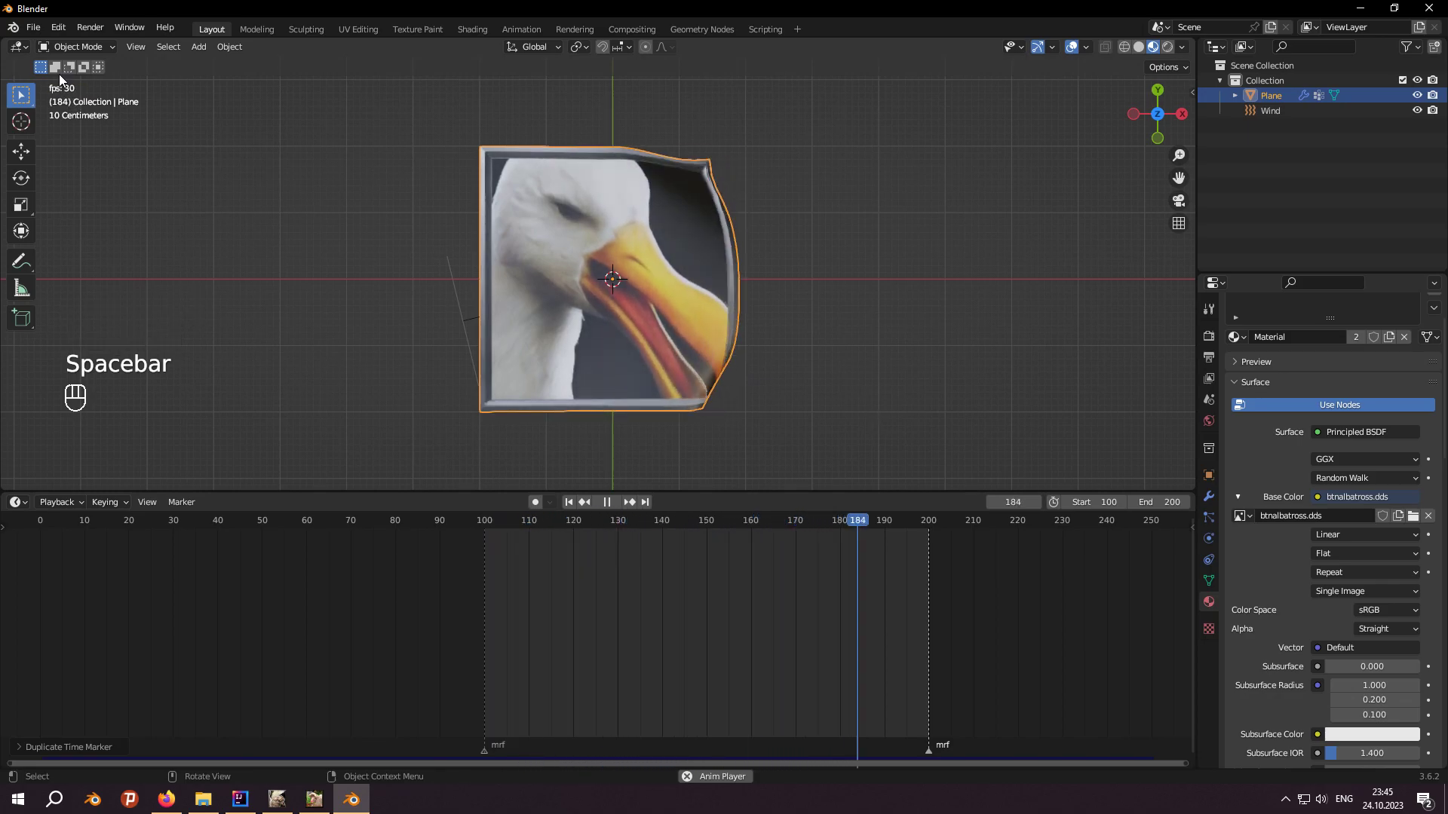
Step: Triangulate the whole plane mesh in Edit Mode (Ctrl+T) and return to Object Mode
key(space)
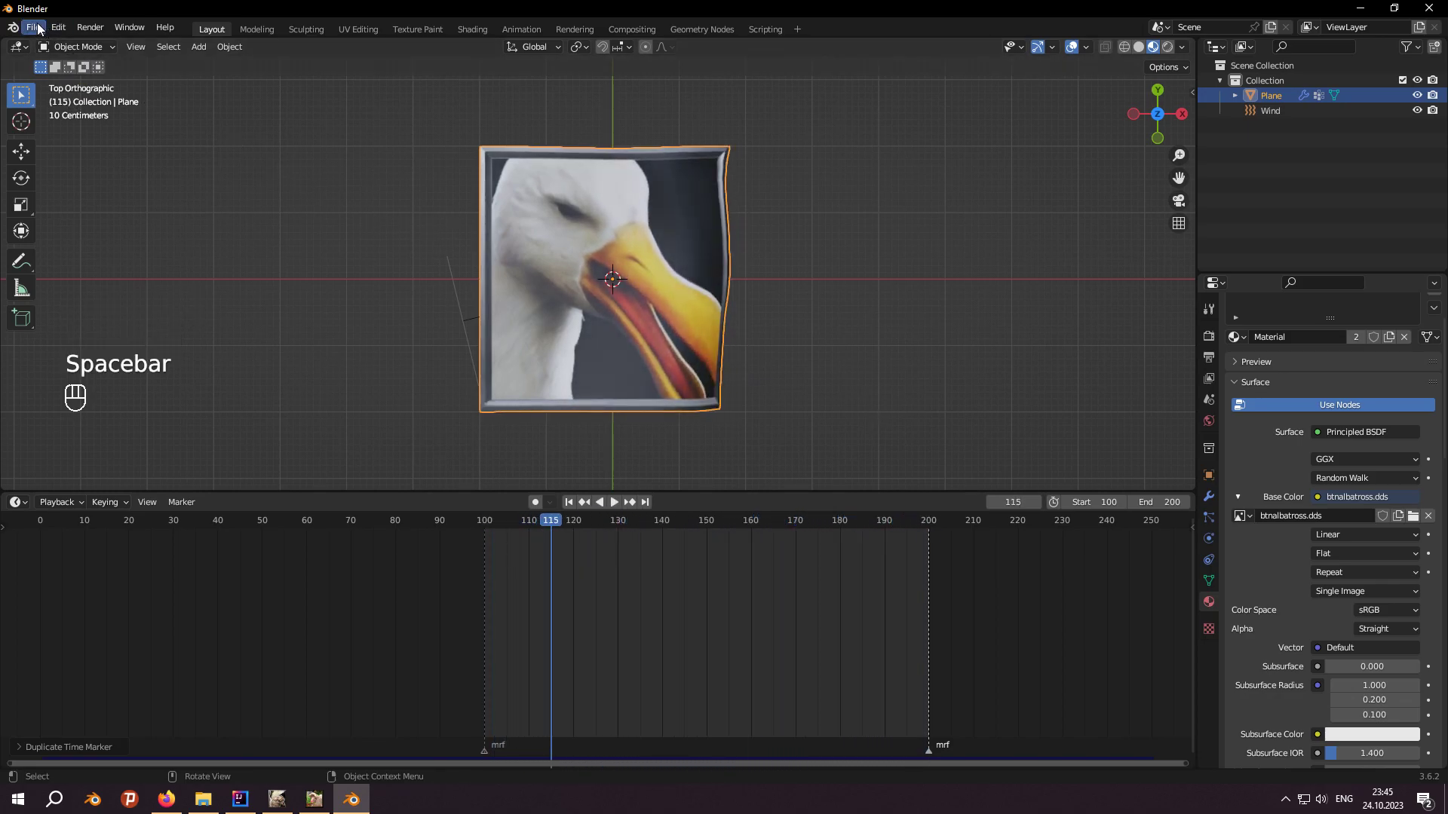
click(38, 26)
key(Tab)
key(a)
key(ctrl+t)
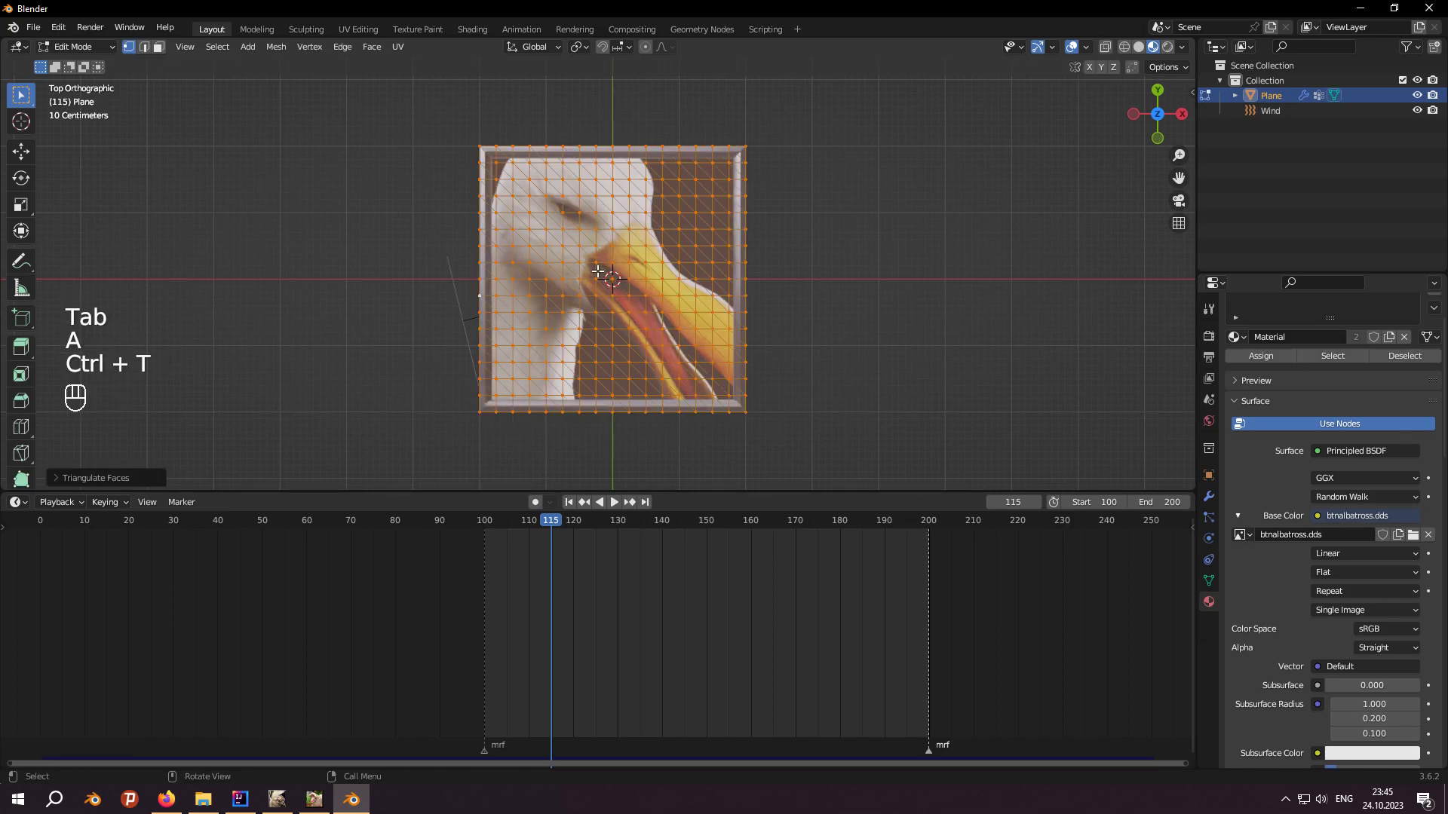
key(Tab)
Step: Bake the cloth simulation cache for all 250 frames and play the rippling flag
click(1212, 537)
double_click(1212, 555)
click(1209, 540)
drag(1312, 582, 1312, 582)
key(space)
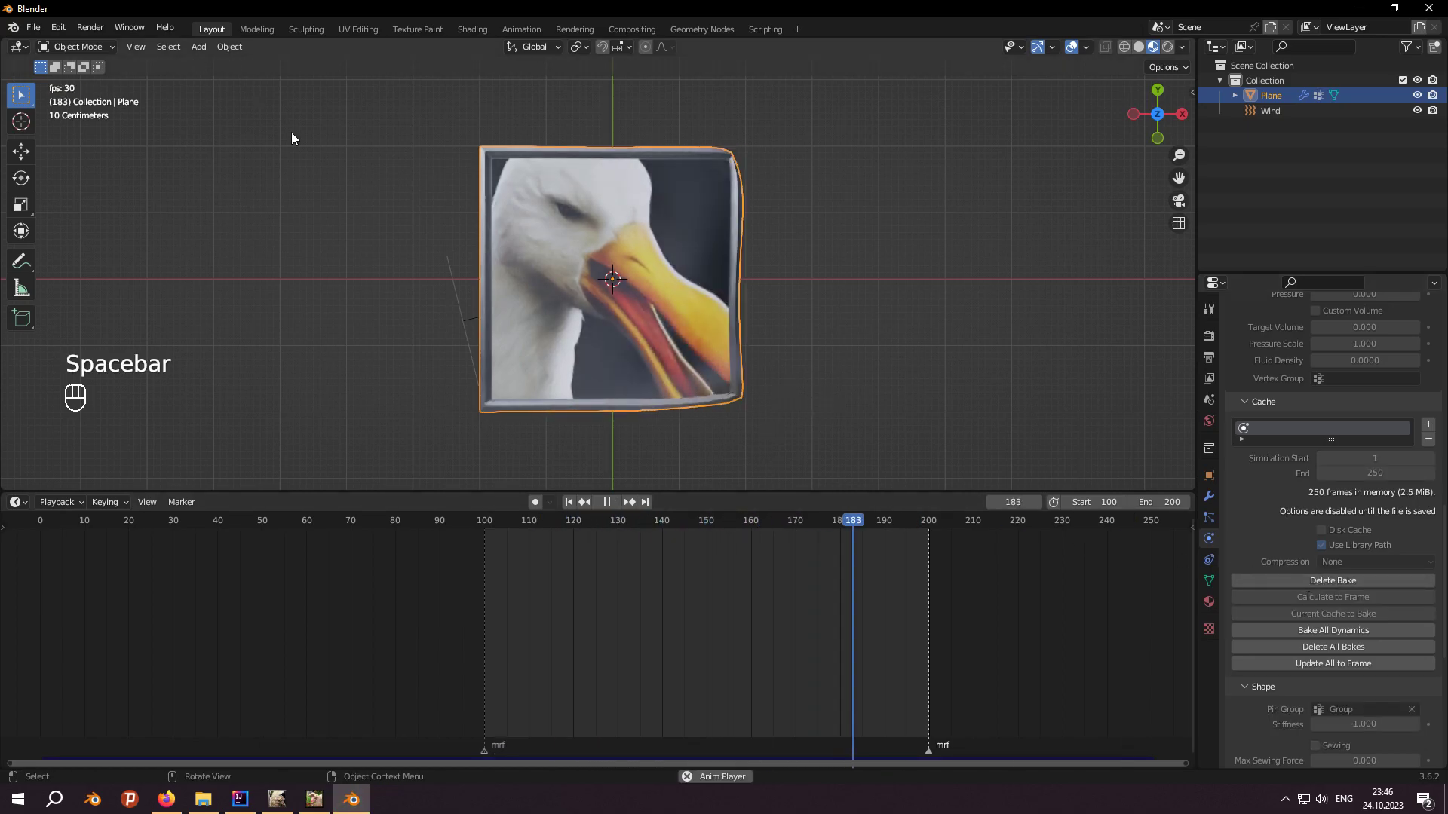
key(space)
Step: Export the baked flag as flag.mrf to the Desktop
click(40, 32)
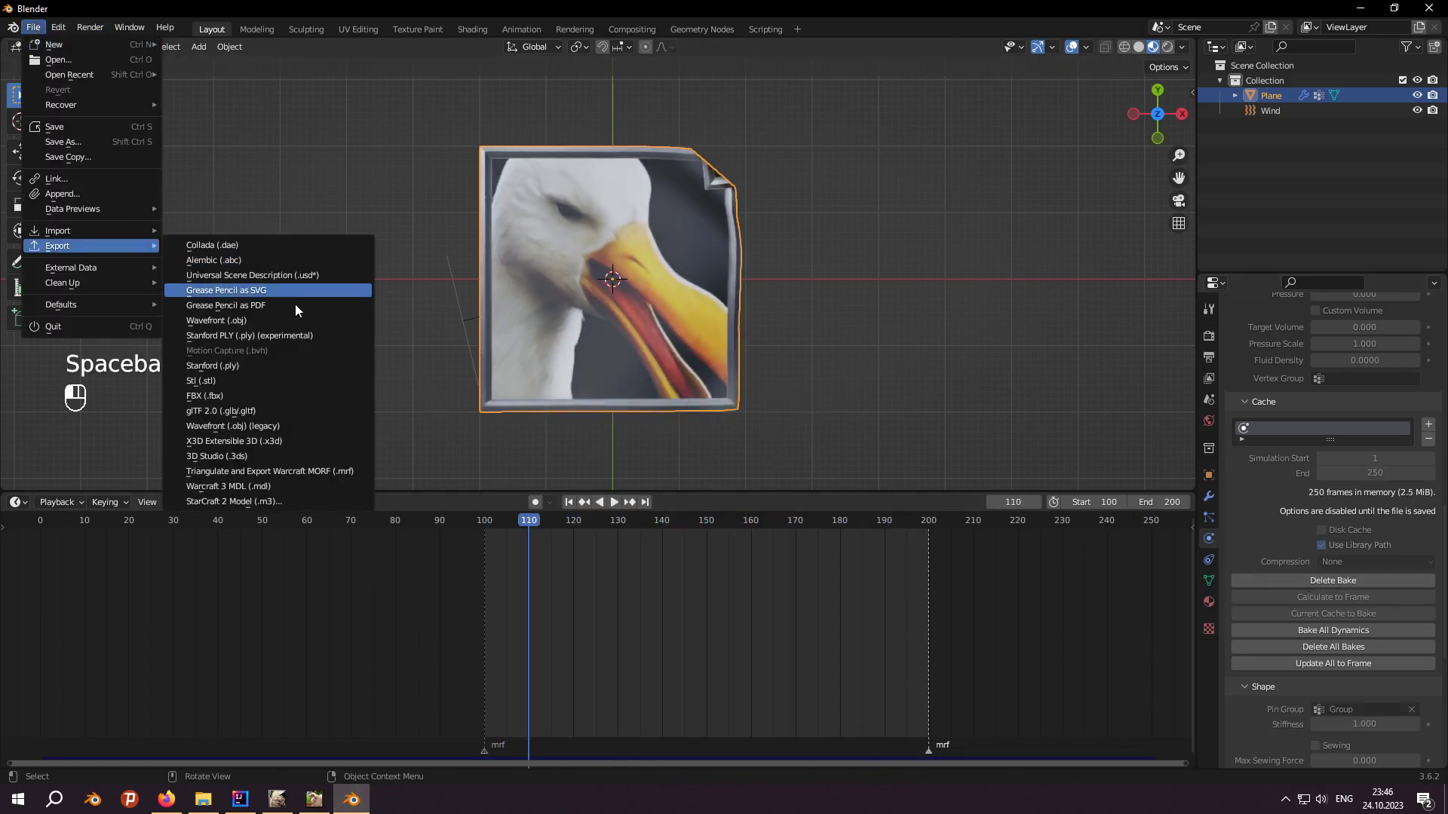
click(304, 474)
click(283, 489)
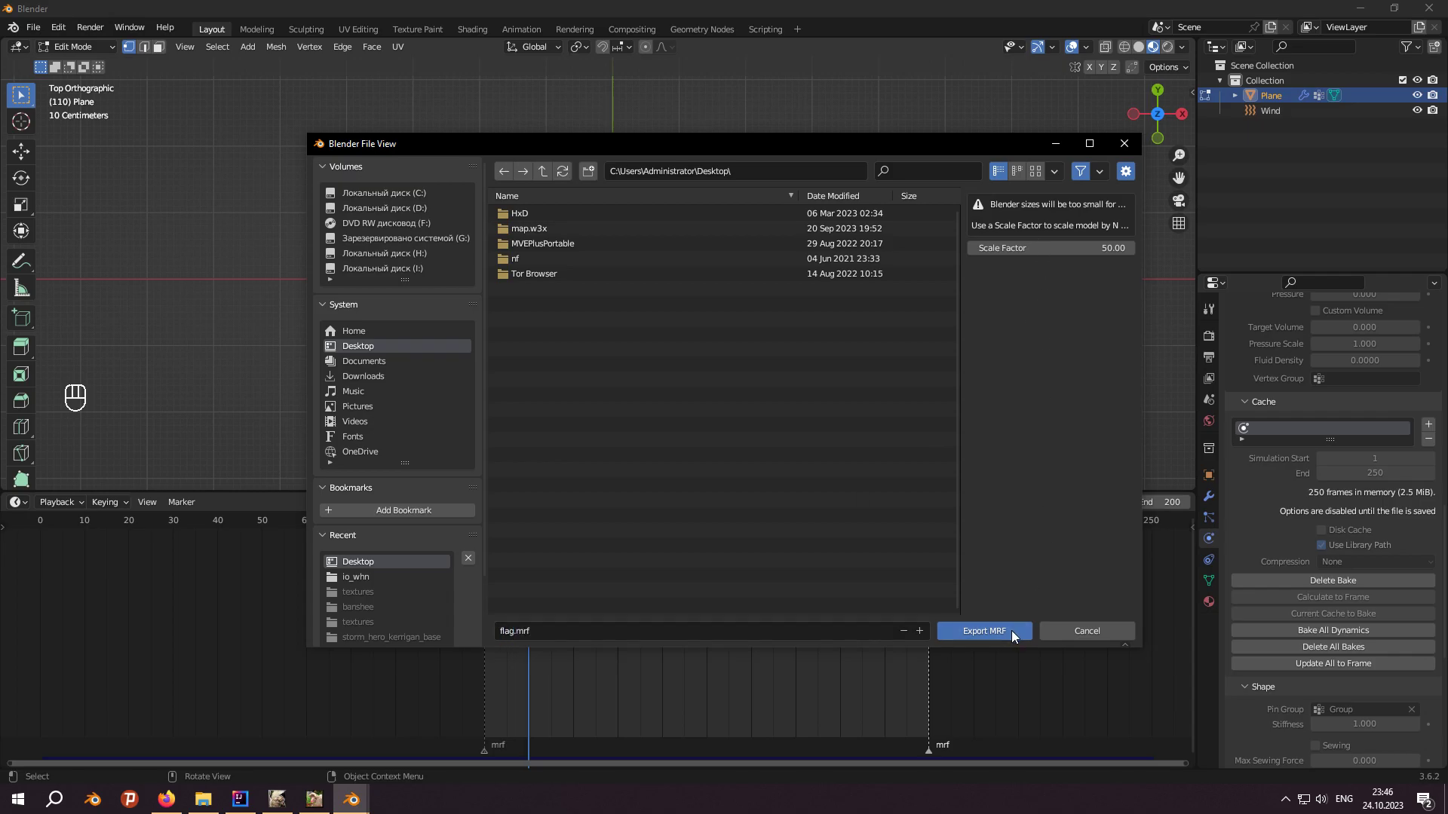
drag(631, 327, 637, 291)
Step: Add an armature for the plane and start the MDL export of the scene
drag(627, 299, 629, 232)
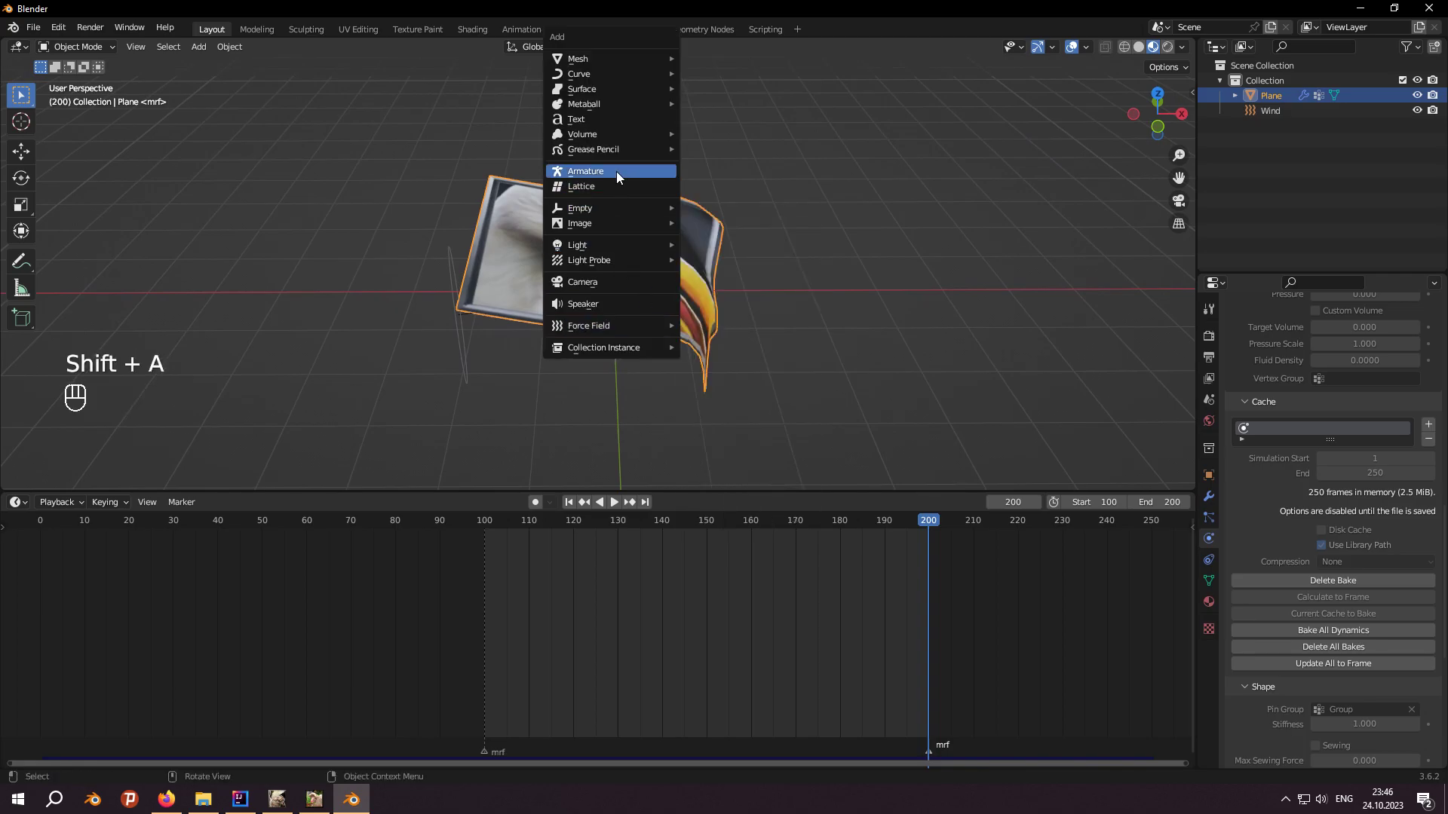
drag(678, 264, 677, 247)
click(676, 246)
click(619, 252)
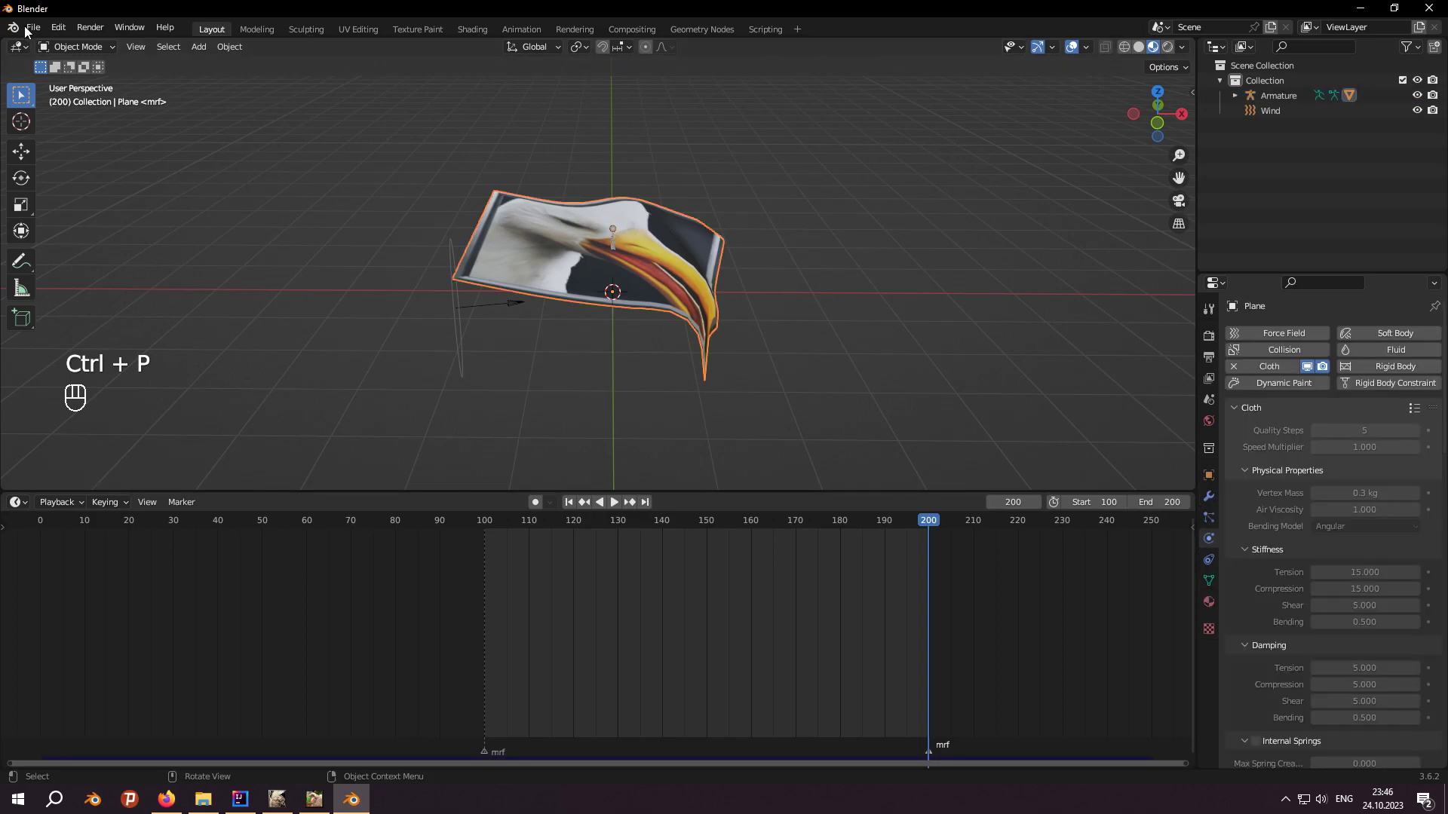
drag(272, 474, 265, 503)
click(266, 496)
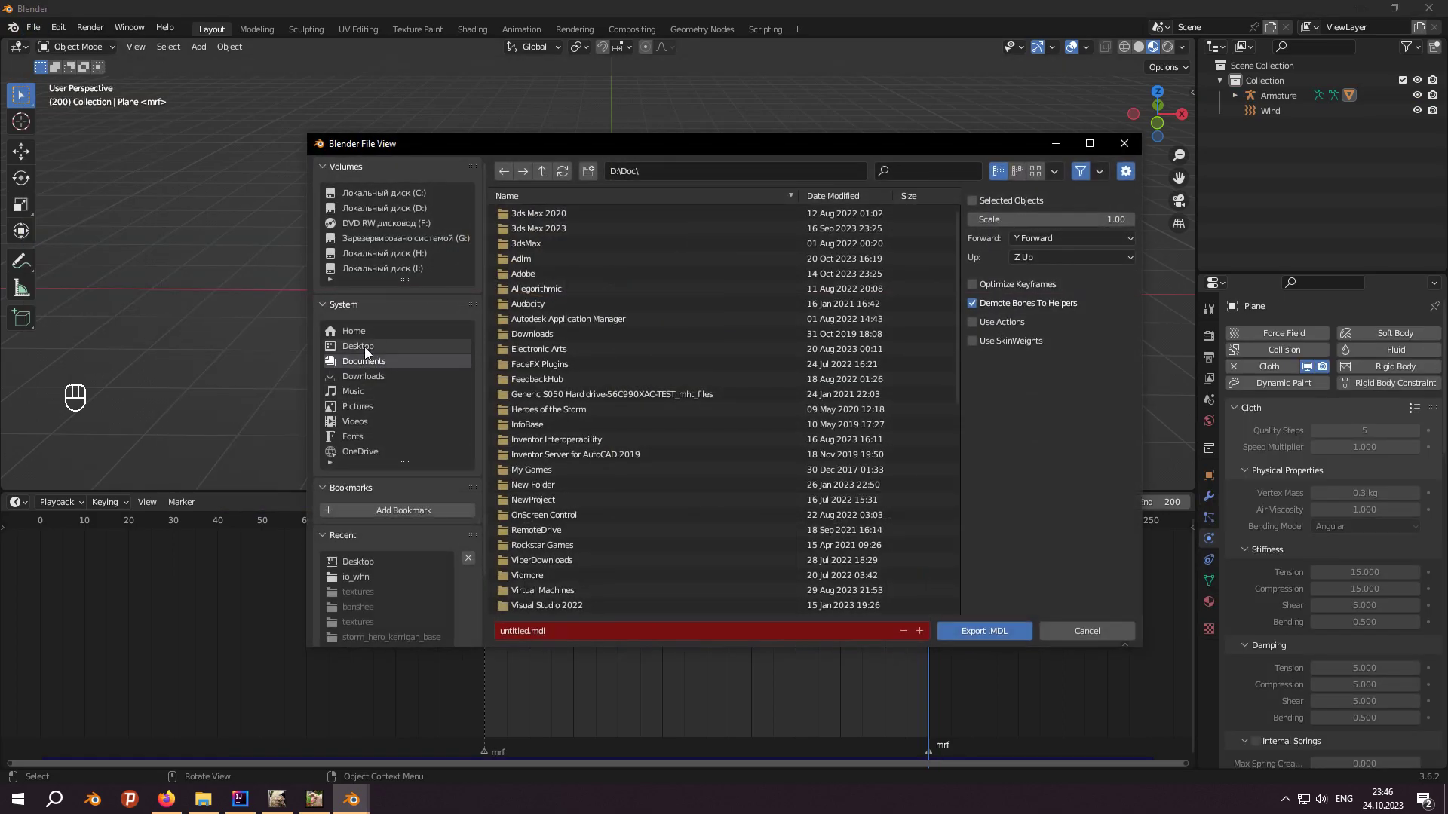